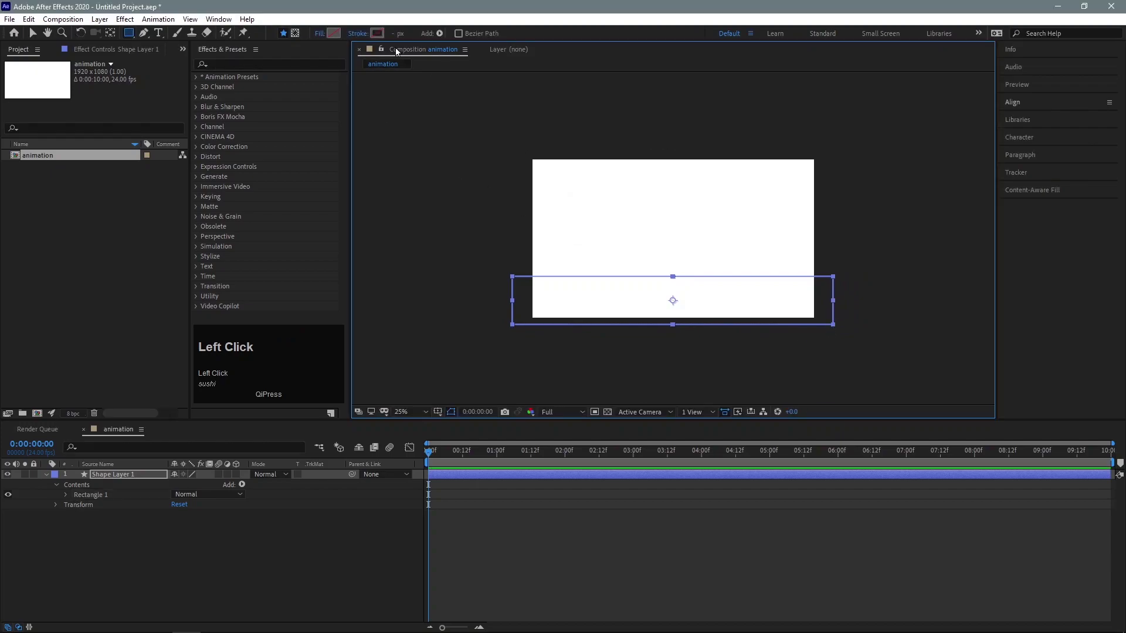
Give the bottom rectangle a teal fill and apply Wave Warp to Shape Layer 1.
{"action": "left_click", "coordinate": [611, 163]}
{"action": "left_click_drag", "start_coordinate": [630, 223], "coordinate": [550, 298]}
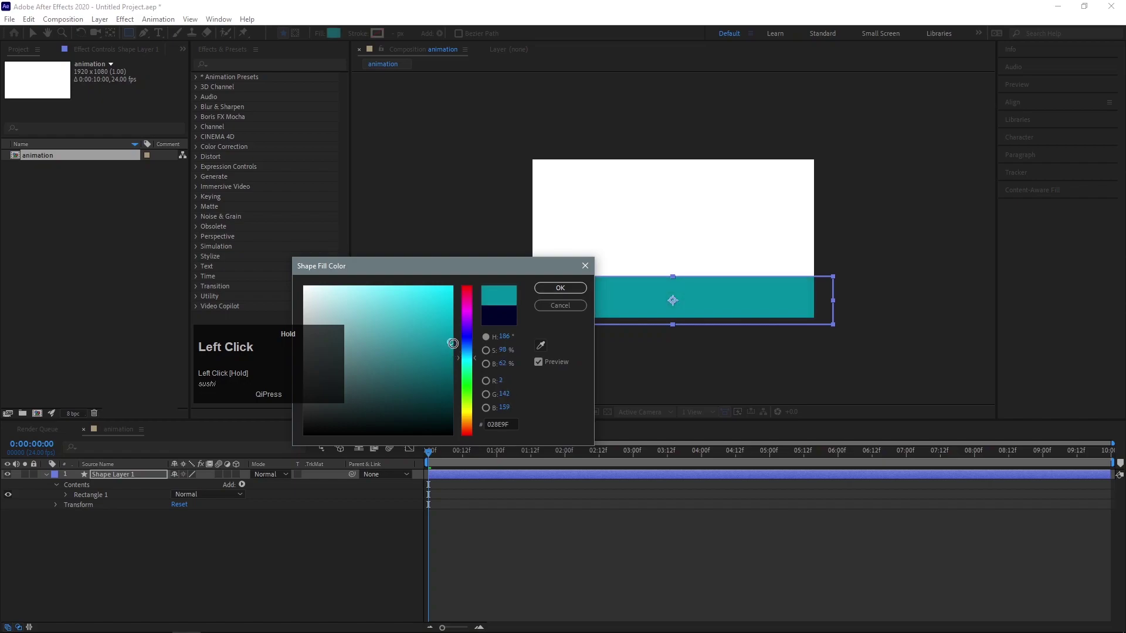
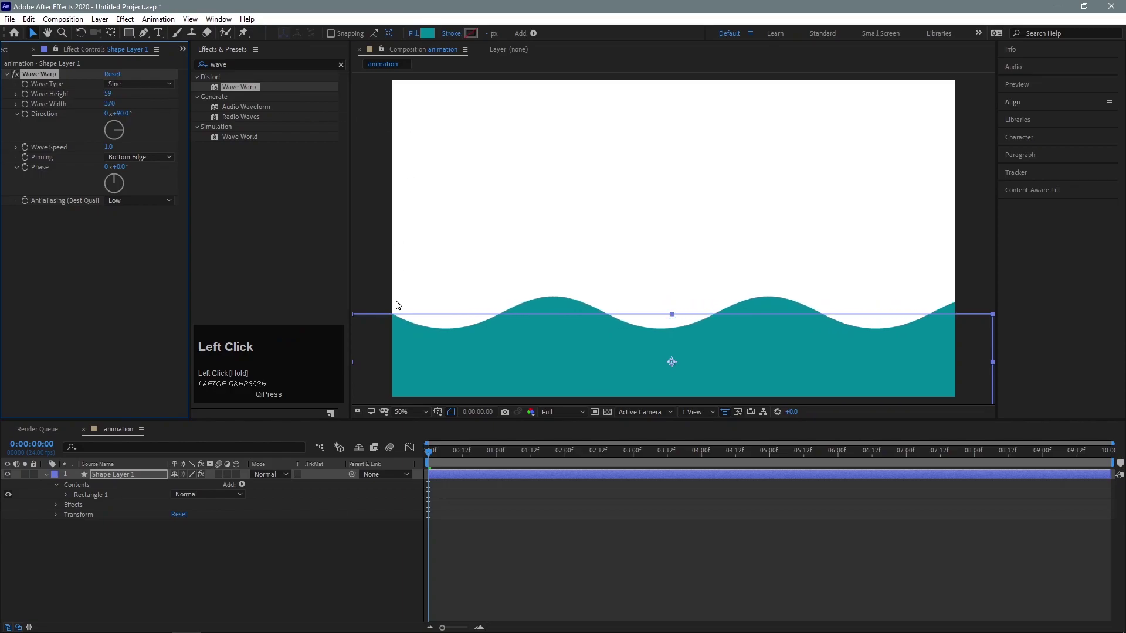
{"action": "scroll", "scroll_direction": "down", "scroll_amount": 3}
{"action": "left_click", "coordinate": [566, 316]}
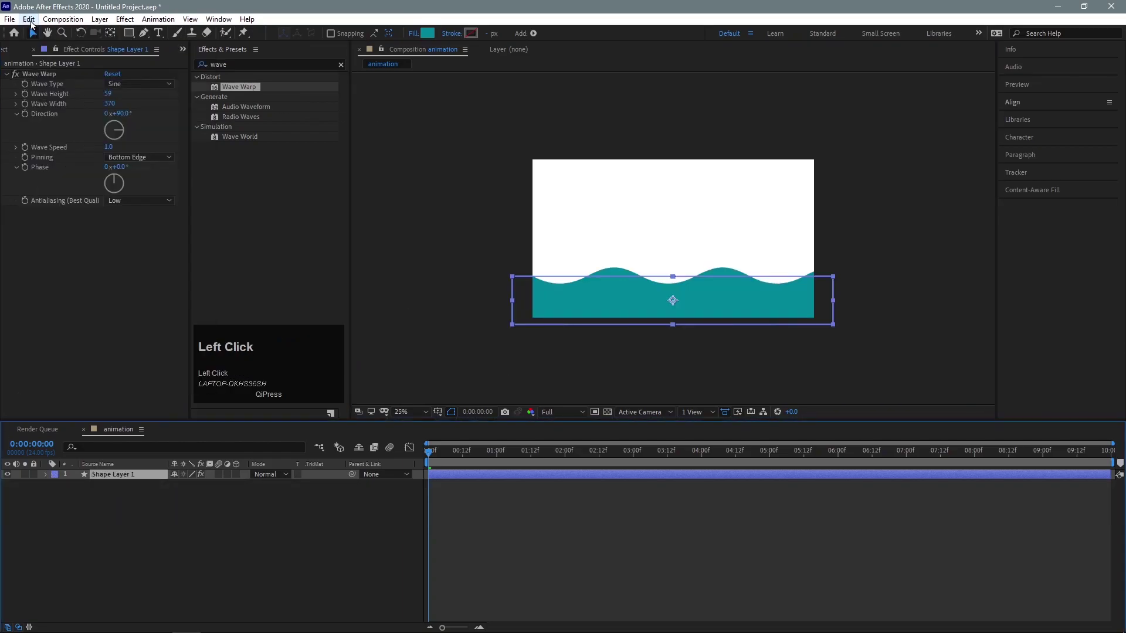
Duplicate the wave layer and offset the copies' positions up and down the frame.
{"action": "left_click", "coordinate": [101, 489]}
{"action": "key", "text": "p"}
{"action": "left_click_drag", "start_coordinate": [201, 499], "coordinate": [113, 100]}
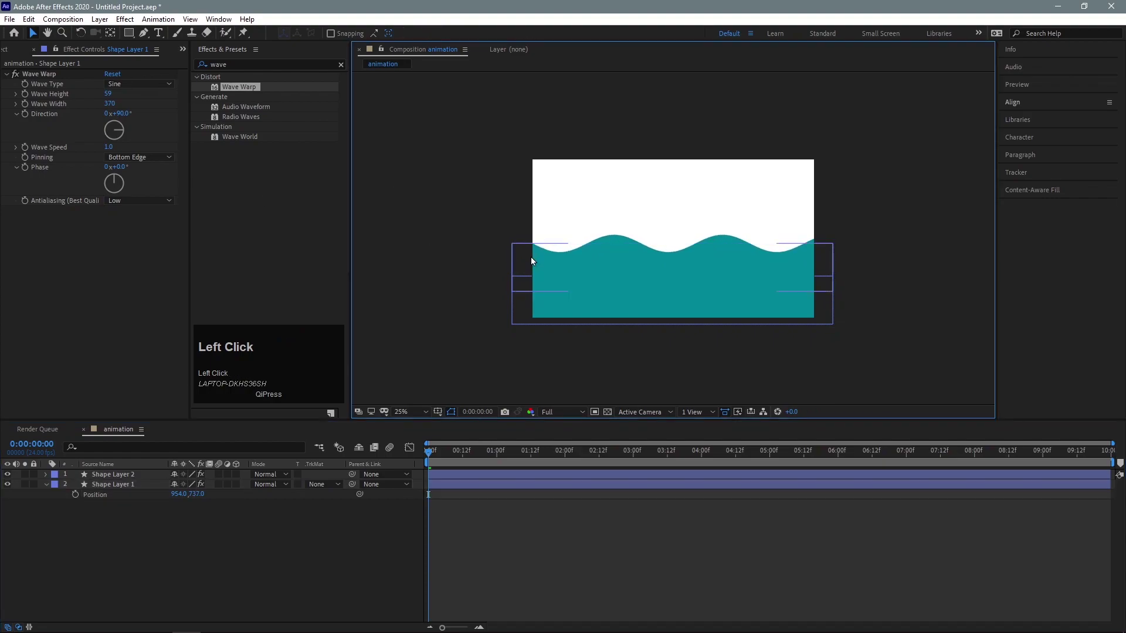
{"action": "left_click_drag", "start_coordinate": [473, 335], "coordinate": [552, 290]}
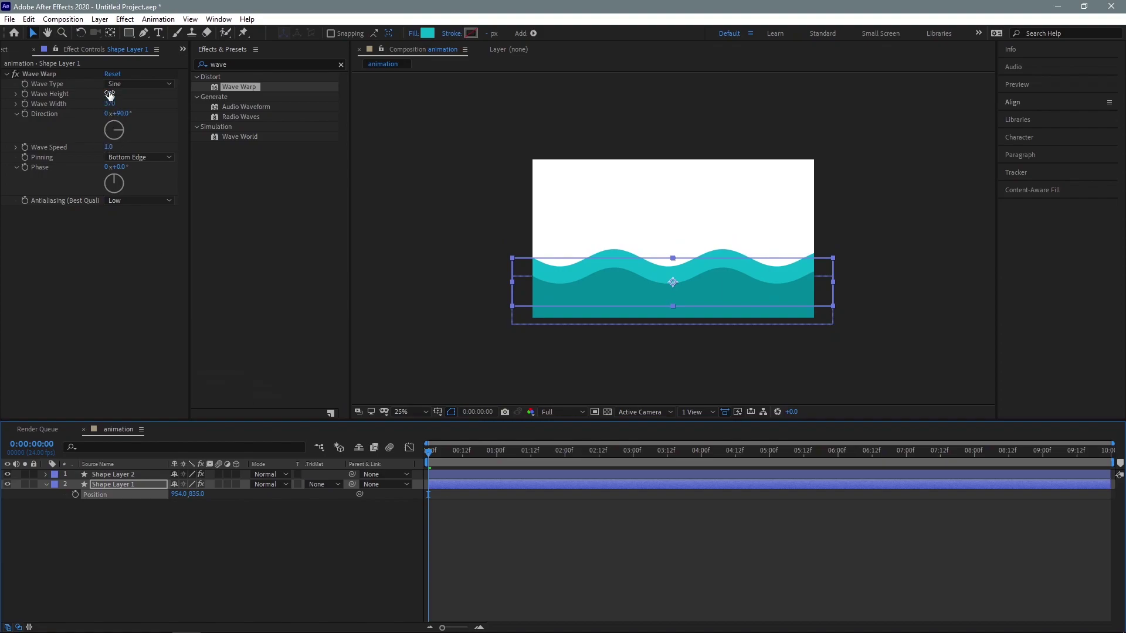
Vary each wave's Wave Height, Wave Width and teal shade, settling them into a stack.
{"action": "left_click_drag", "start_coordinate": [113, 100], "coordinate": [46, 489]}
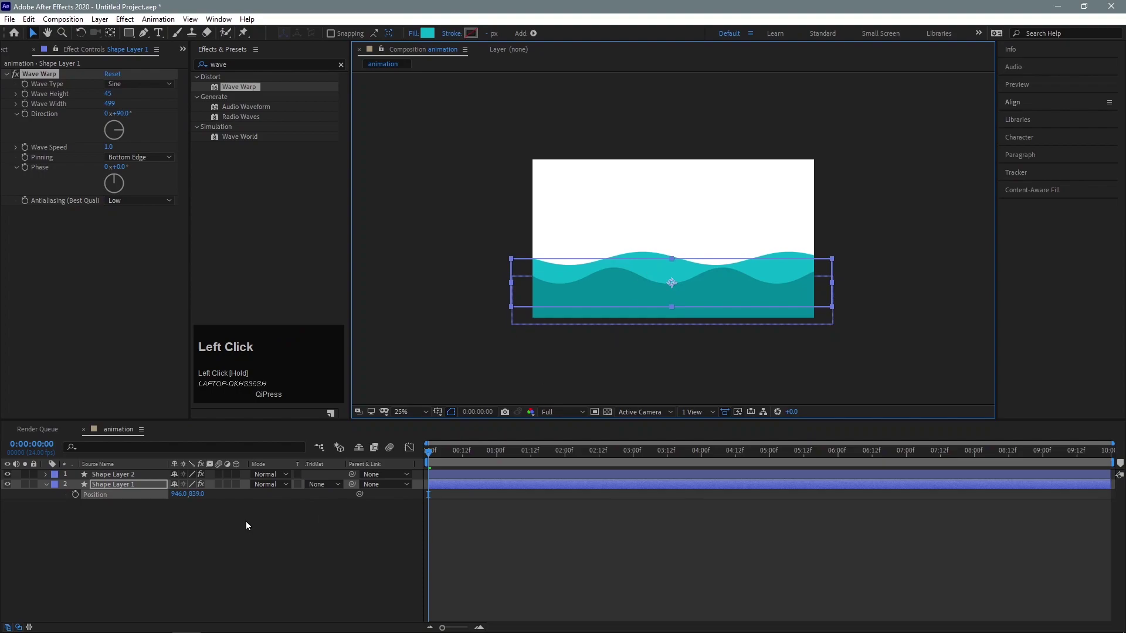
{"action": "left_click_drag", "start_coordinate": [47, 489], "coordinate": [132, 501]}
{"action": "left_click_drag", "start_coordinate": [131, 501], "coordinate": [473, 278]}
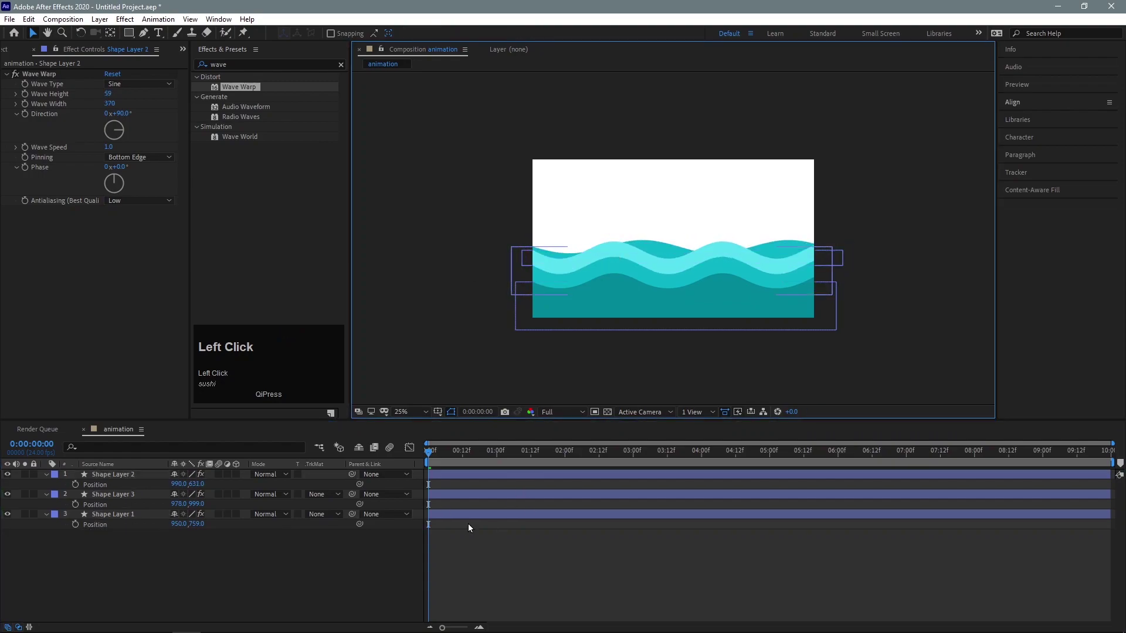
Preview the rolling waves from two seconds in, then begin importing boat.ai.
{"action": "left_click", "coordinate": [50, 482]}
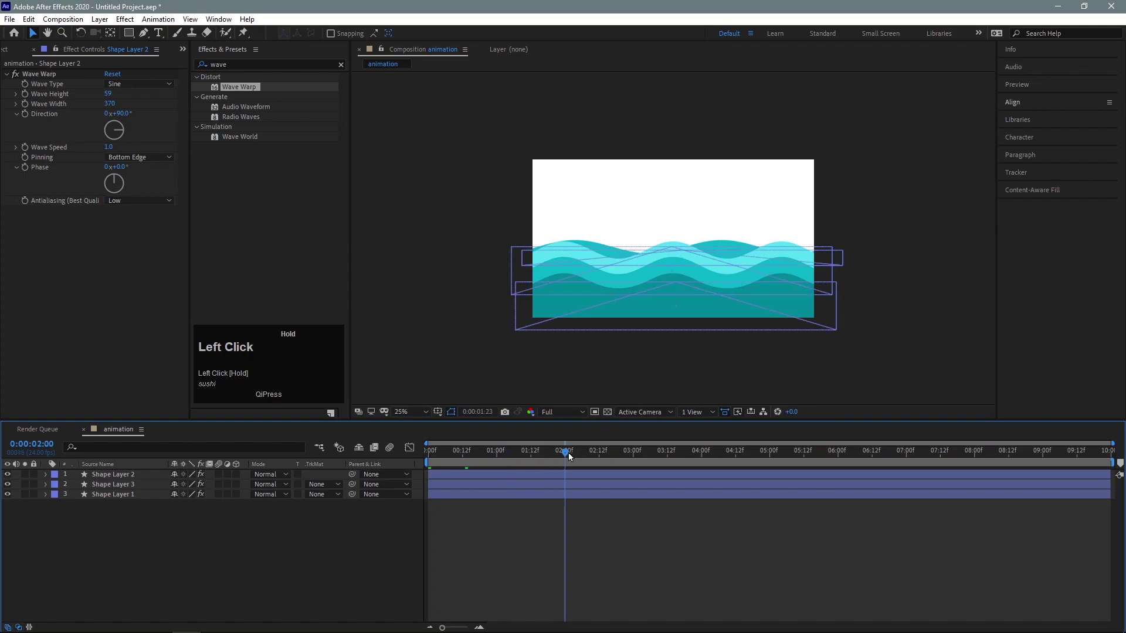
{"action": "key", "text": "n"}
{"action": "left_click", "coordinate": [573, 460]}
{"action": "scroll", "scroll_direction": "up", "scroll_amount": 3}
{"action": "key", "text": "space"}
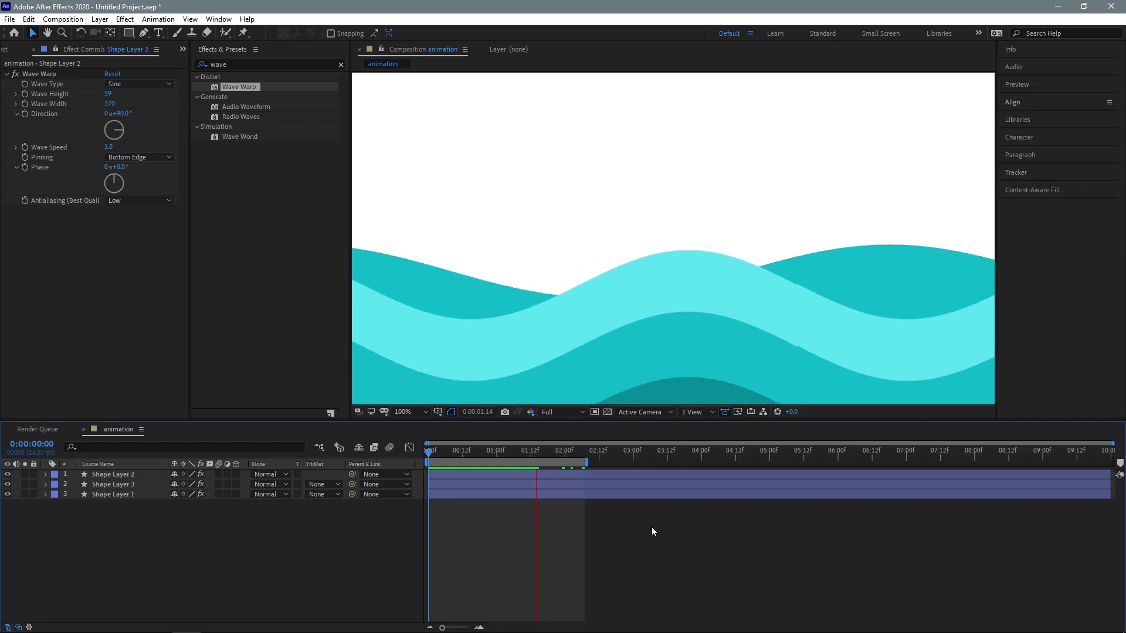
{"action": "scroll", "scroll_direction": "up", "scroll_amount": 3}
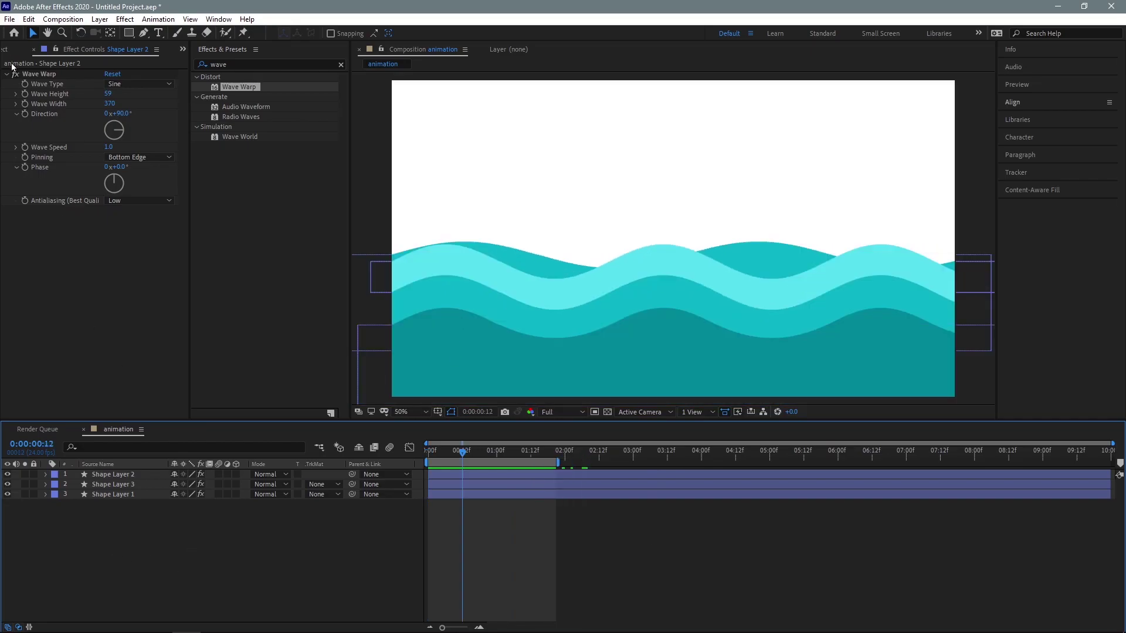
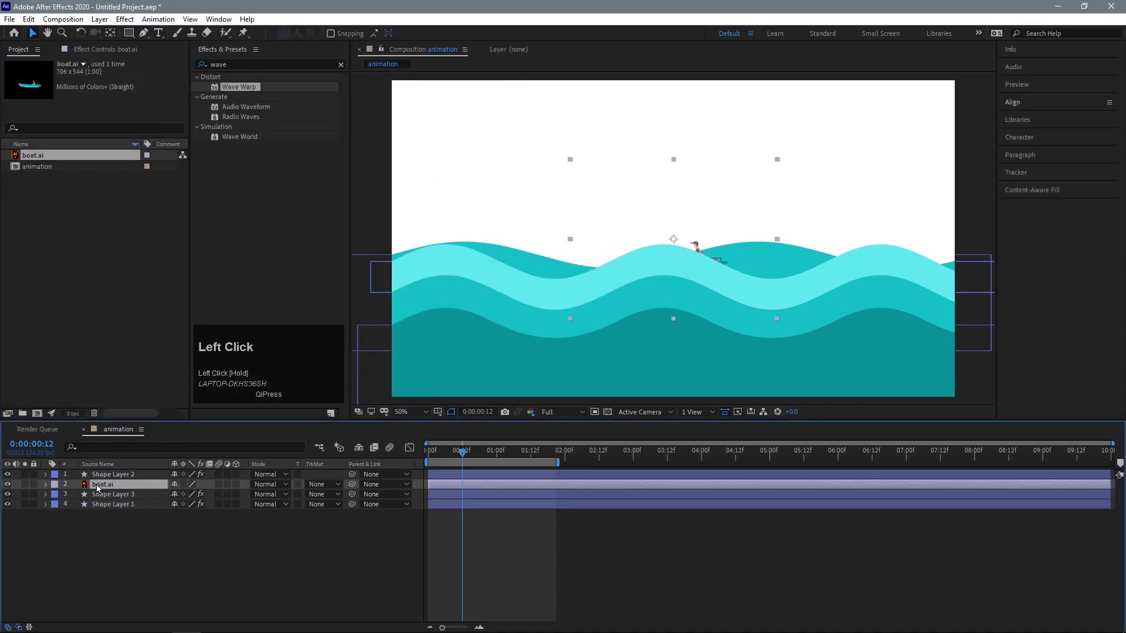
Scale the boat.ai layer to 215% and place it at the right edge of the waves.
{"action": "key", "text": "s"}
{"action": "left_click_drag", "start_coordinate": [191, 502], "coordinate": [858, 200]}
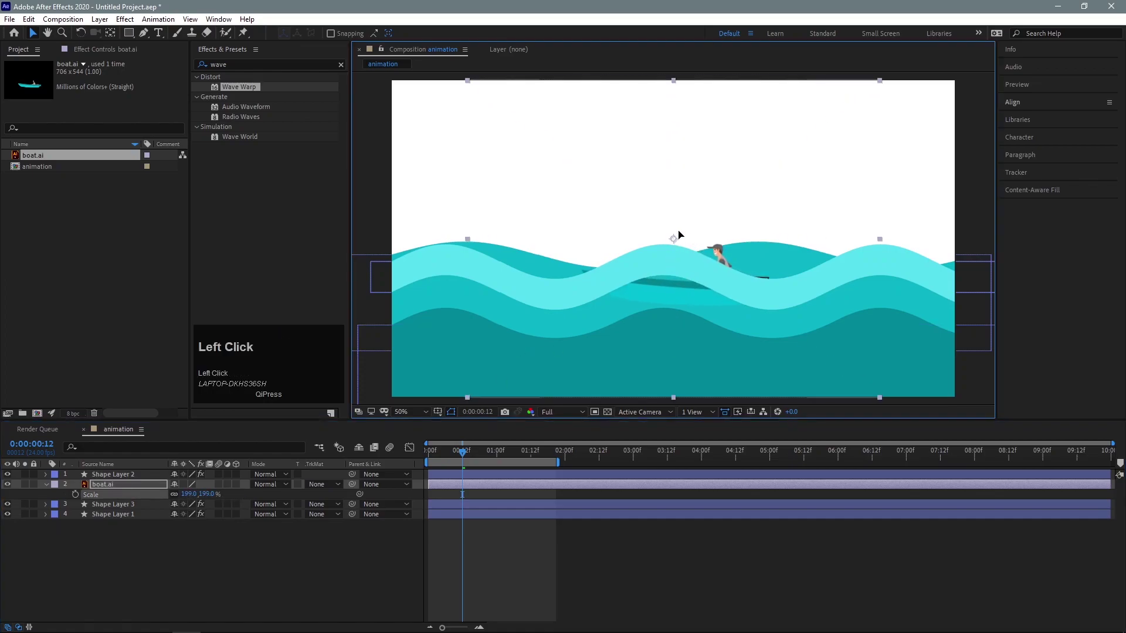
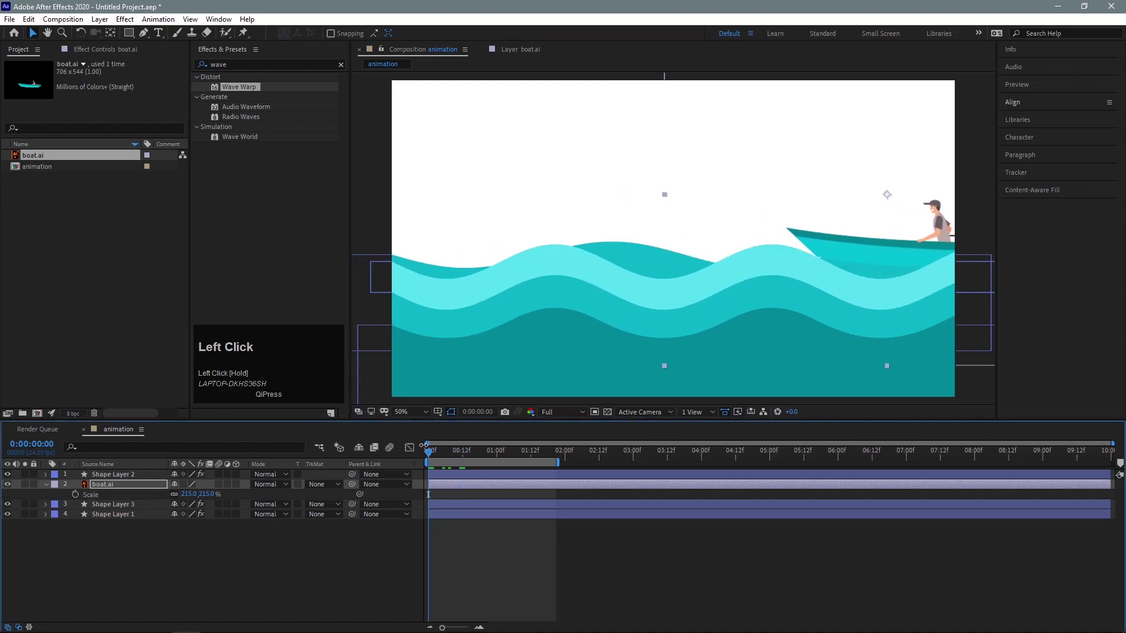
{"action": "left_click_drag", "start_coordinate": [829, 255], "coordinate": [49, 494]}
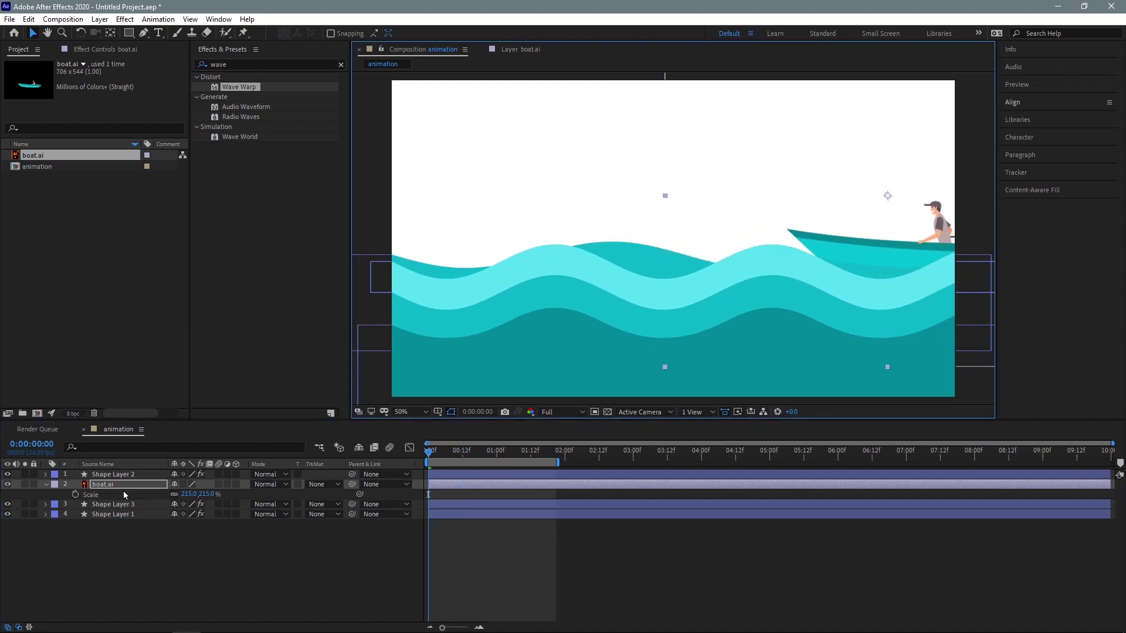
{"action": "key", "text": "p"}
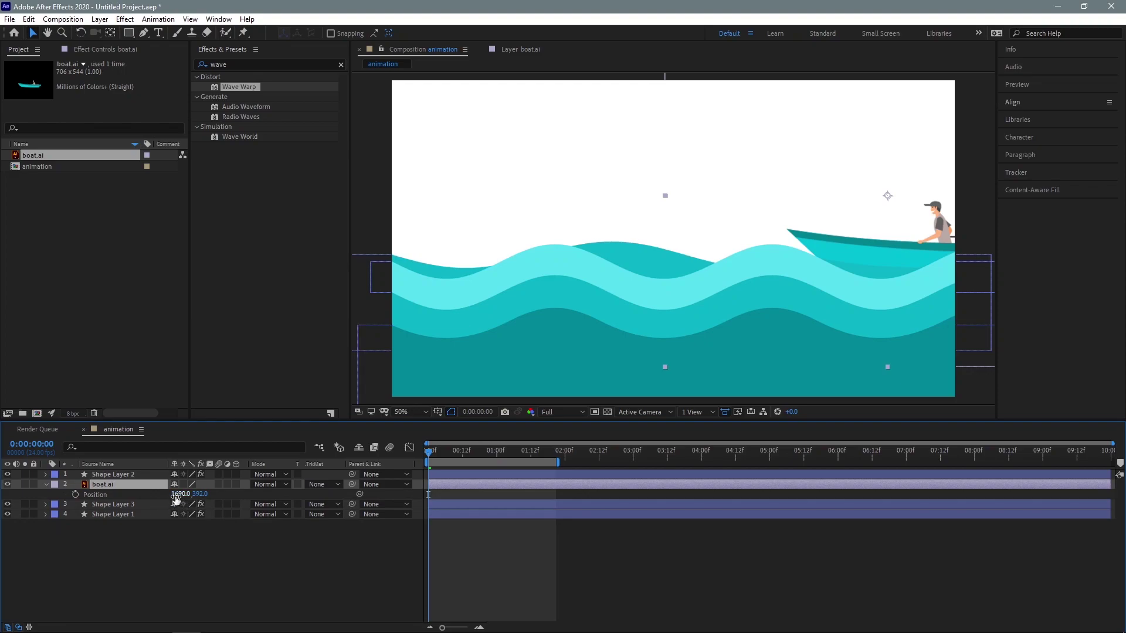
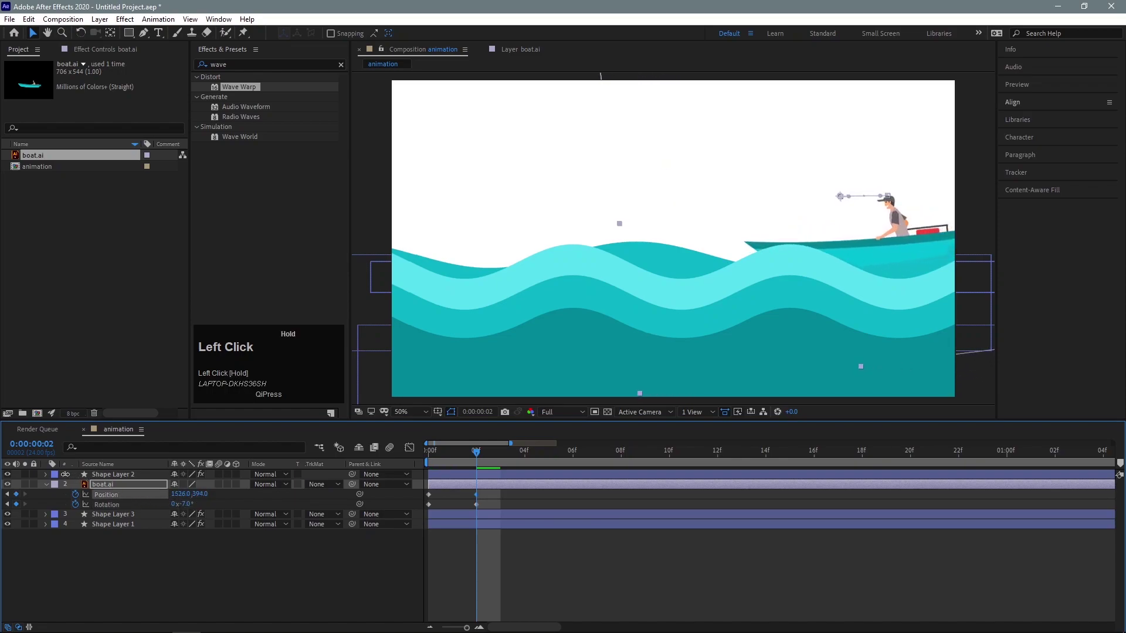
Keyframe Position and Rotation every two frames so the boat rocks and drifts left through frame 8.
{"action": "left_click", "coordinate": [488, 458]}
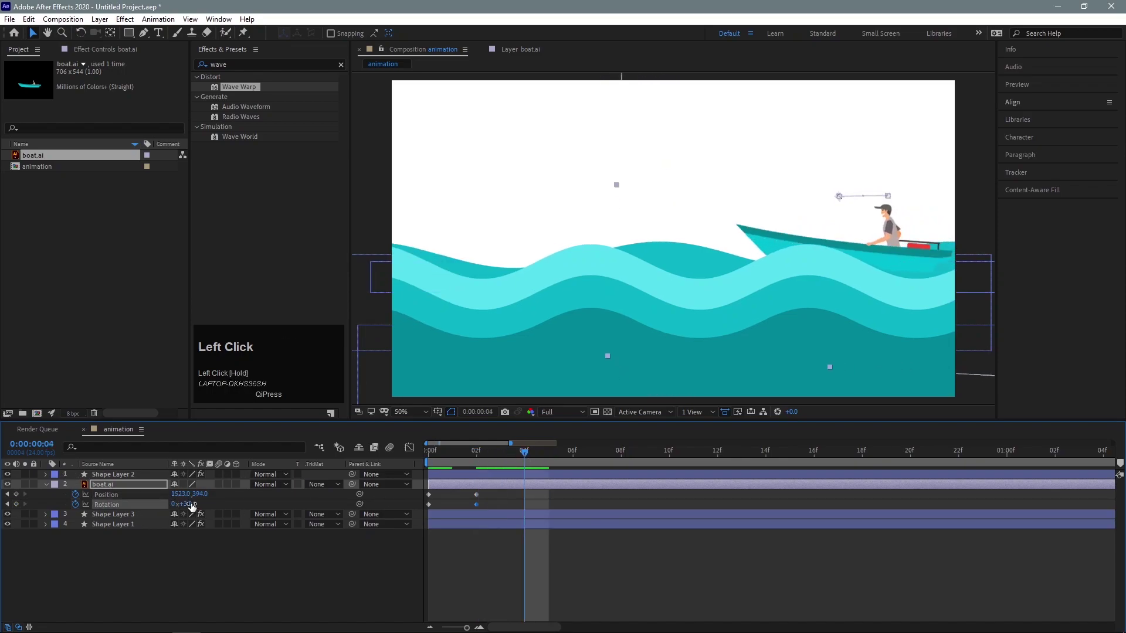
{"action": "left_click_drag", "start_coordinate": [204, 500], "coordinate": [207, 497]}
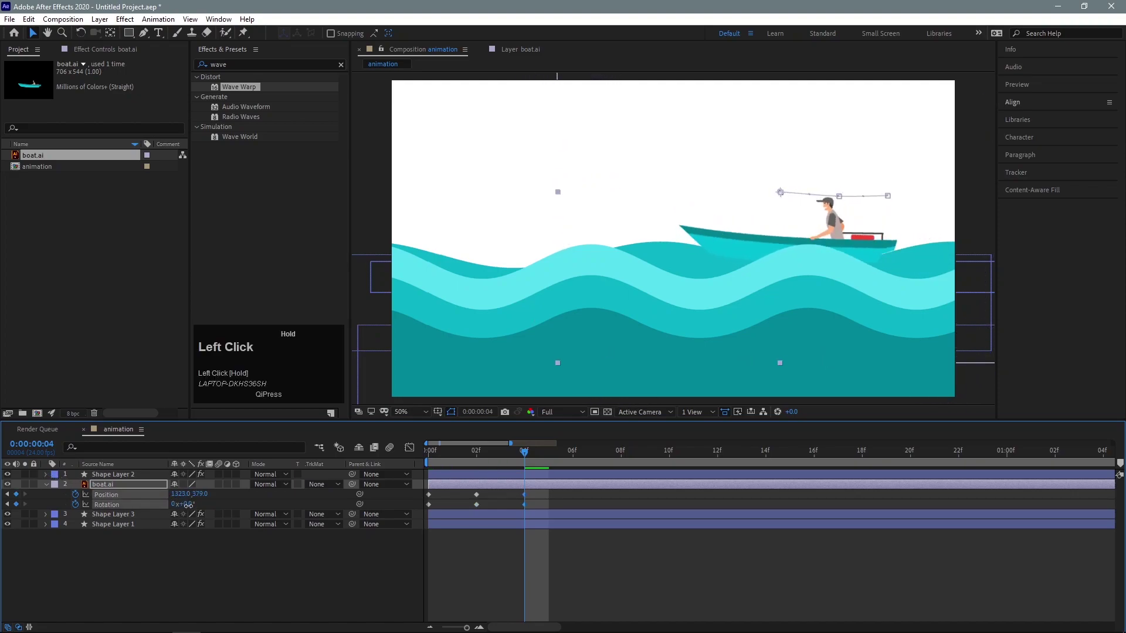
{"action": "left_click_drag", "start_coordinate": [207, 497], "coordinate": [576, 461]}
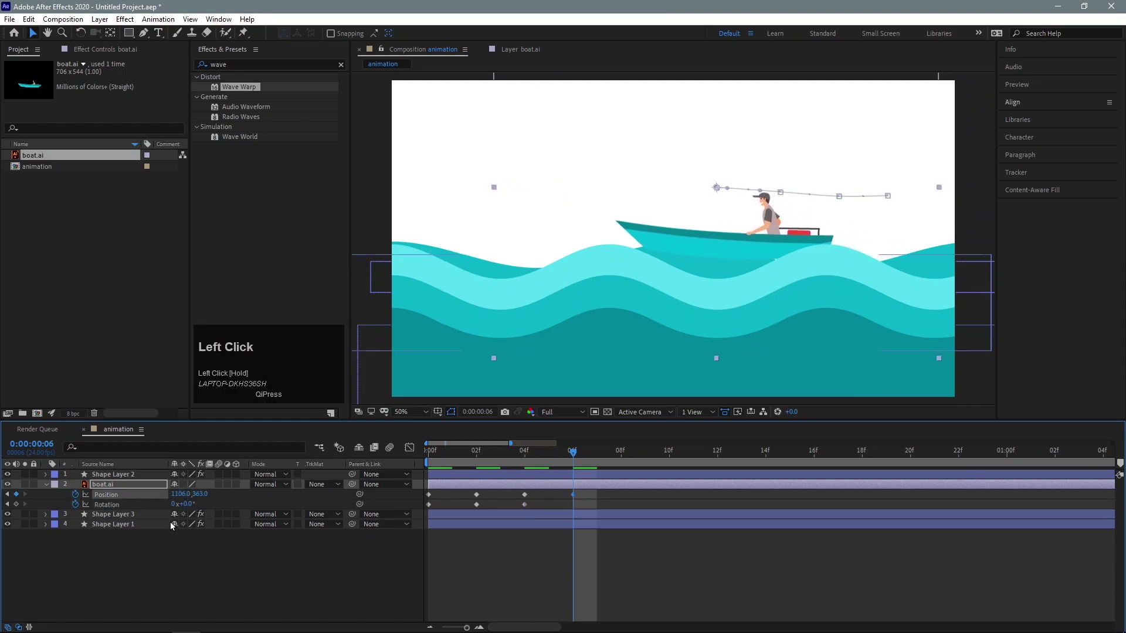
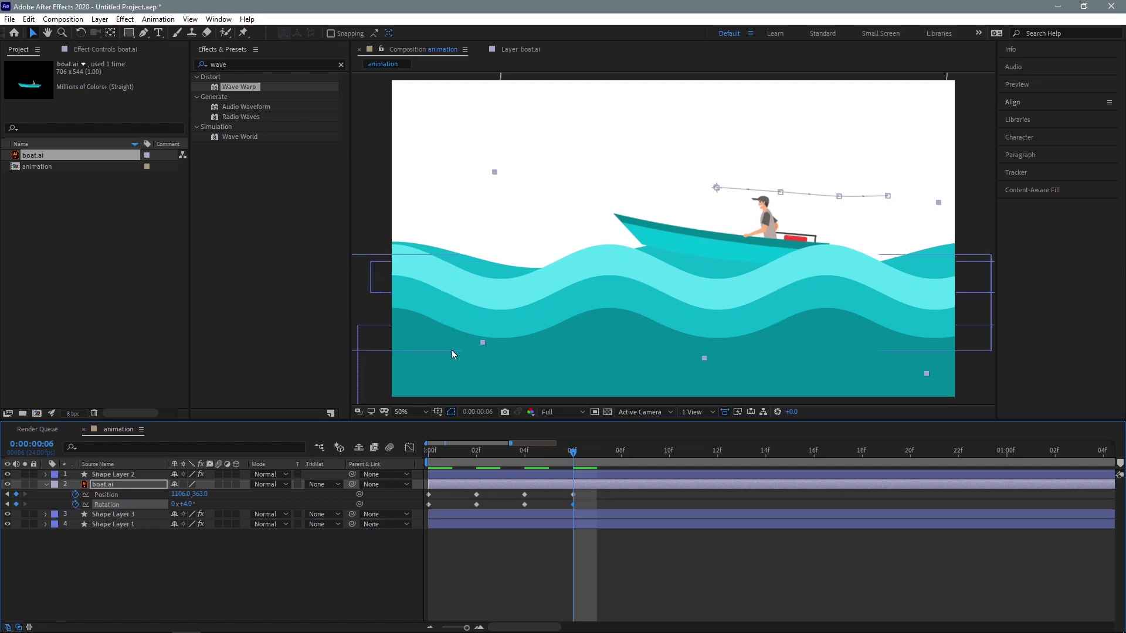
{"action": "left_click", "coordinate": [612, 461]}
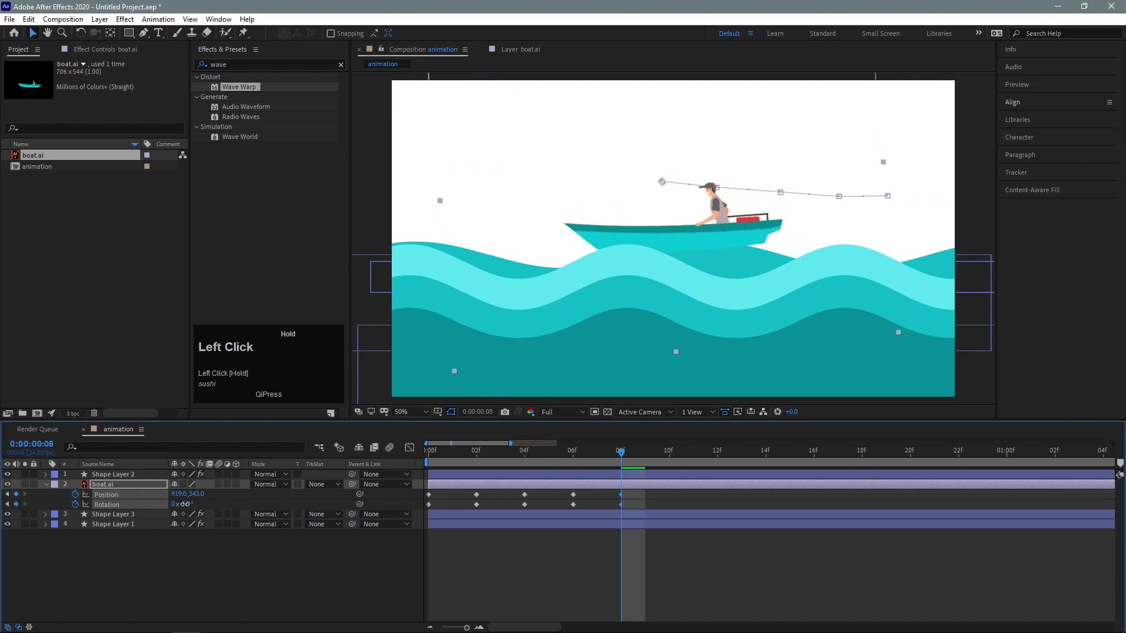
{"action": "left_click_drag", "start_coordinate": [627, 455], "coordinate": [187, 500]}
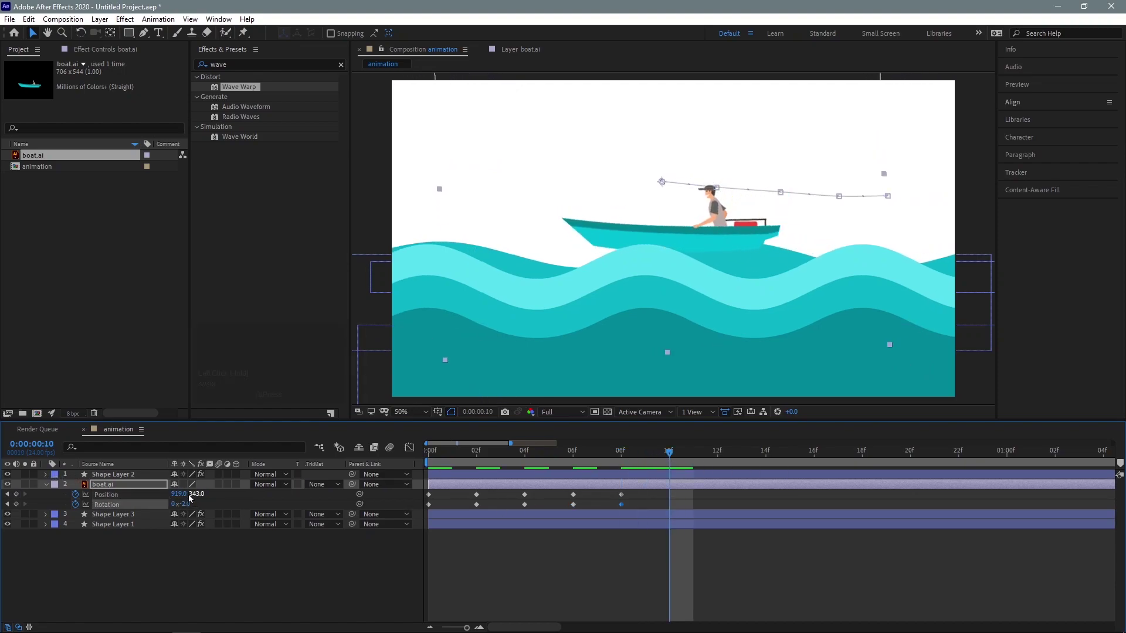
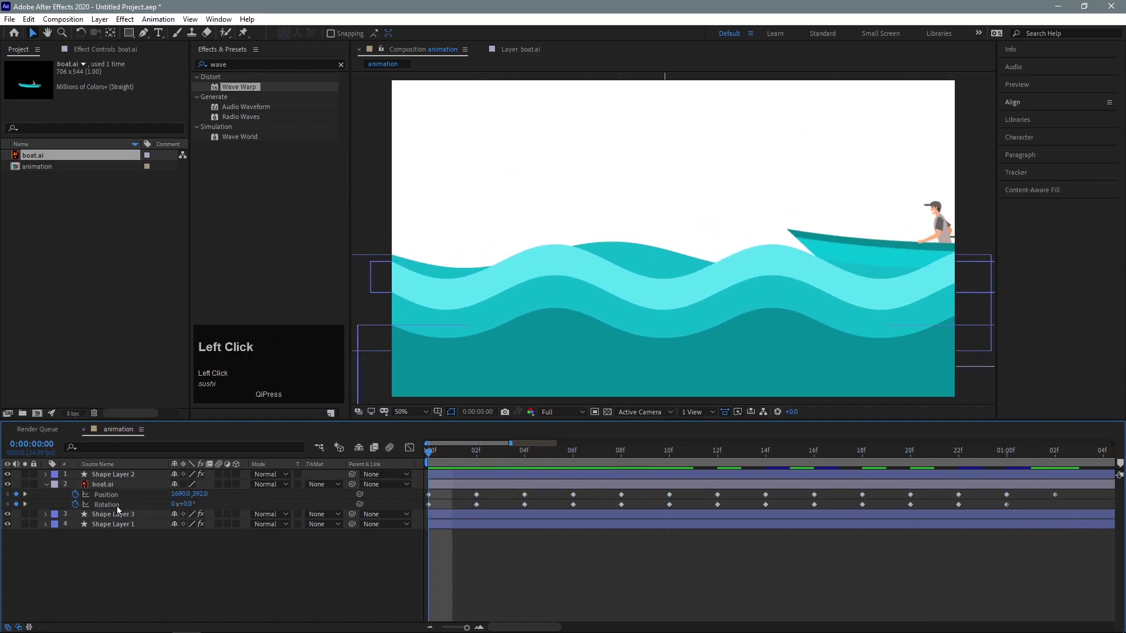
Select all boat keyframes and stretch them to end around 4:12f, then preview the crossing.
{"action": "key", "text": "p"}
{"action": "left_click_drag", "start_coordinate": [884, 260], "coordinate": [850, 359]}
{"action": "key", "text": "space"}
{"action": "key", "text": "space"}
{"action": "left_click", "coordinate": [506, 502]}
{"action": "left_click_drag", "start_coordinate": [507, 503], "coordinate": [508, 518]}
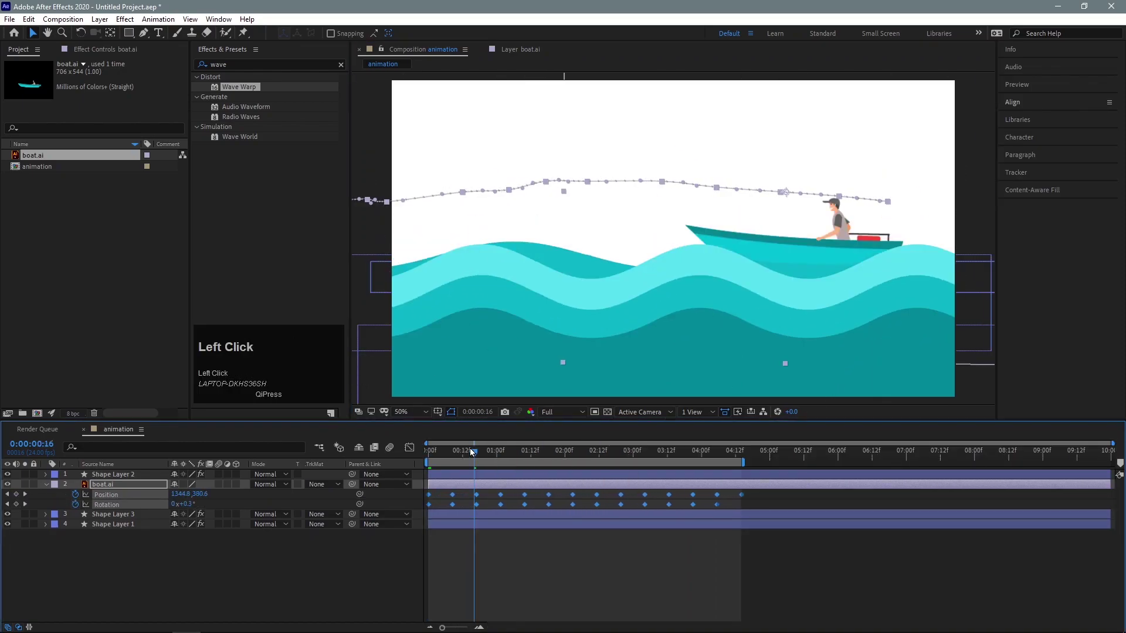
{"action": "key", "text": "space"}
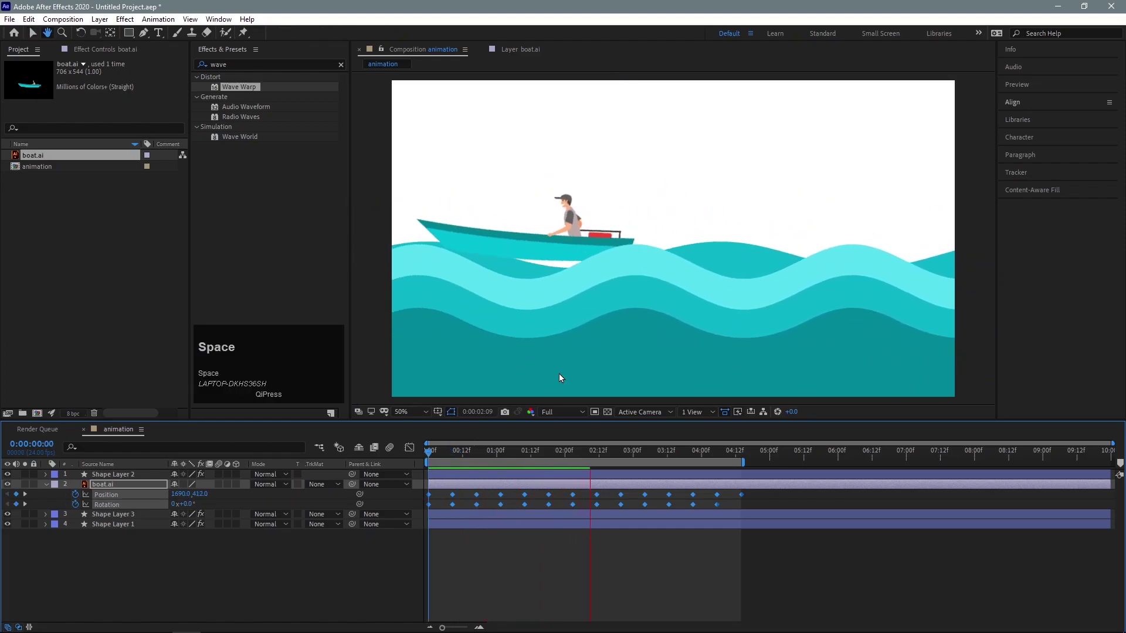
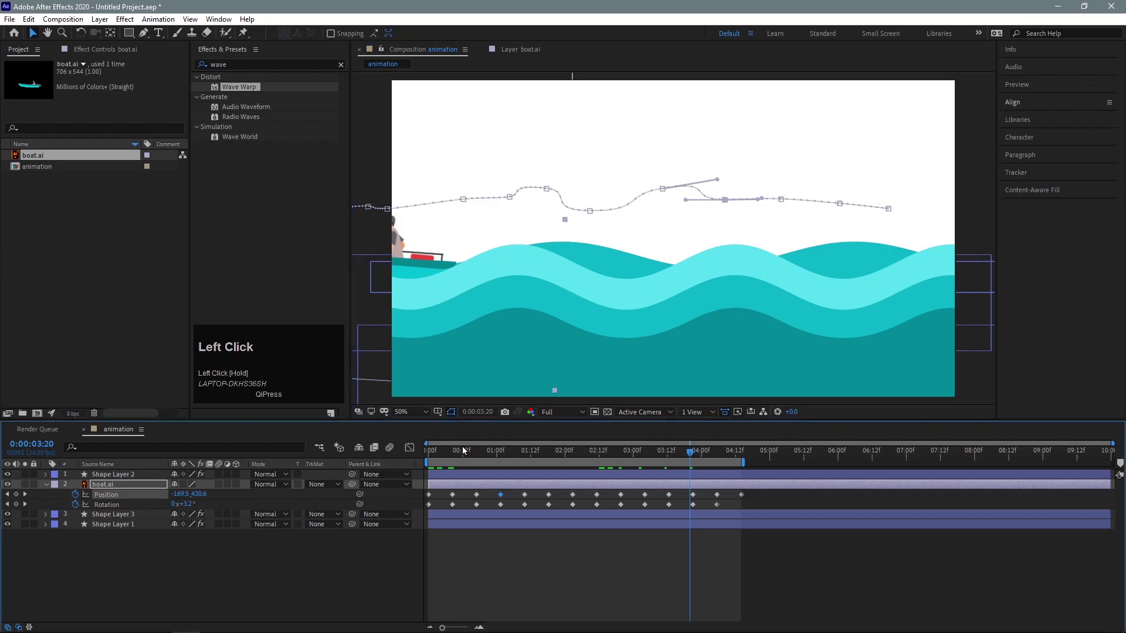
Play back the boat sailing across the waves along its reshaped motion path.
{"action": "key", "text": "space"}
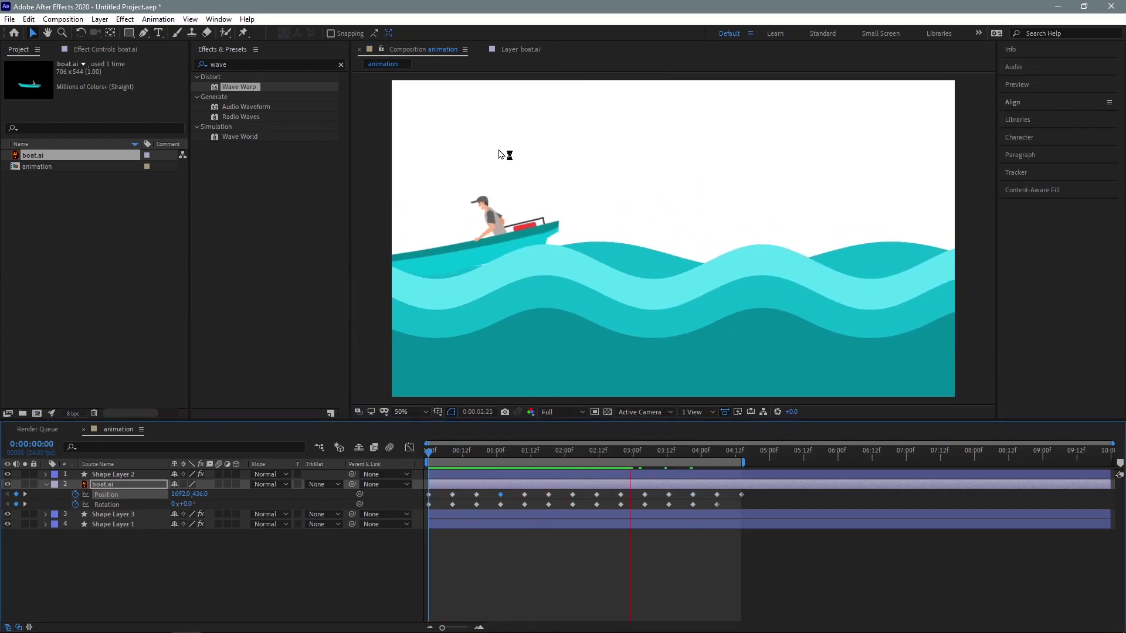